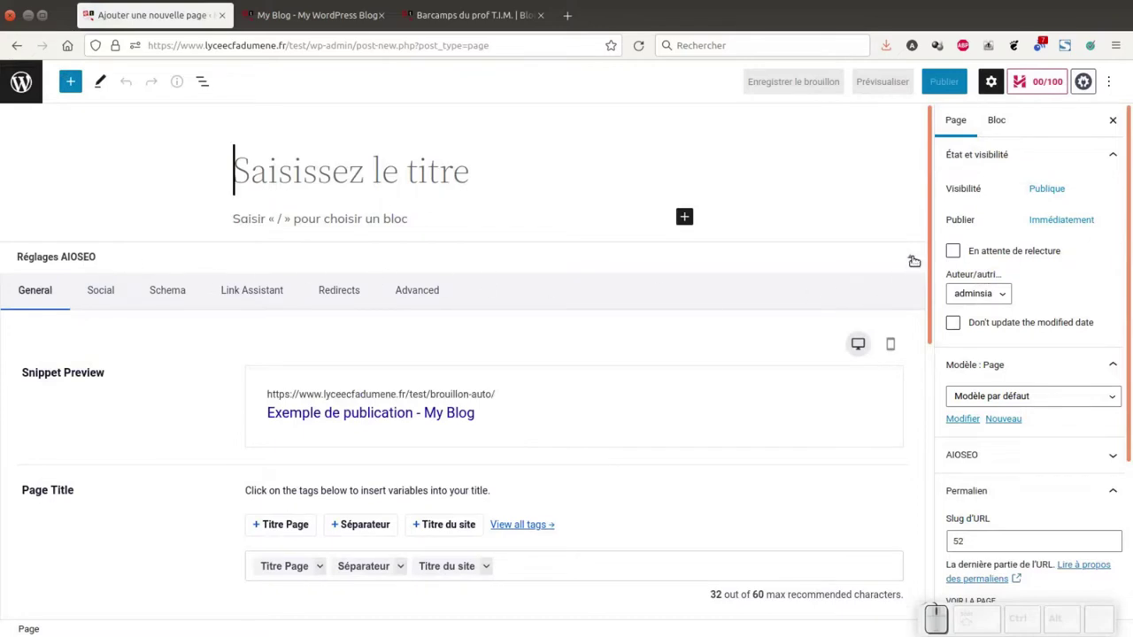
# Fold away the AIOSEO panel and keep the default Modèle page template
pyautogui.click(911, 250)
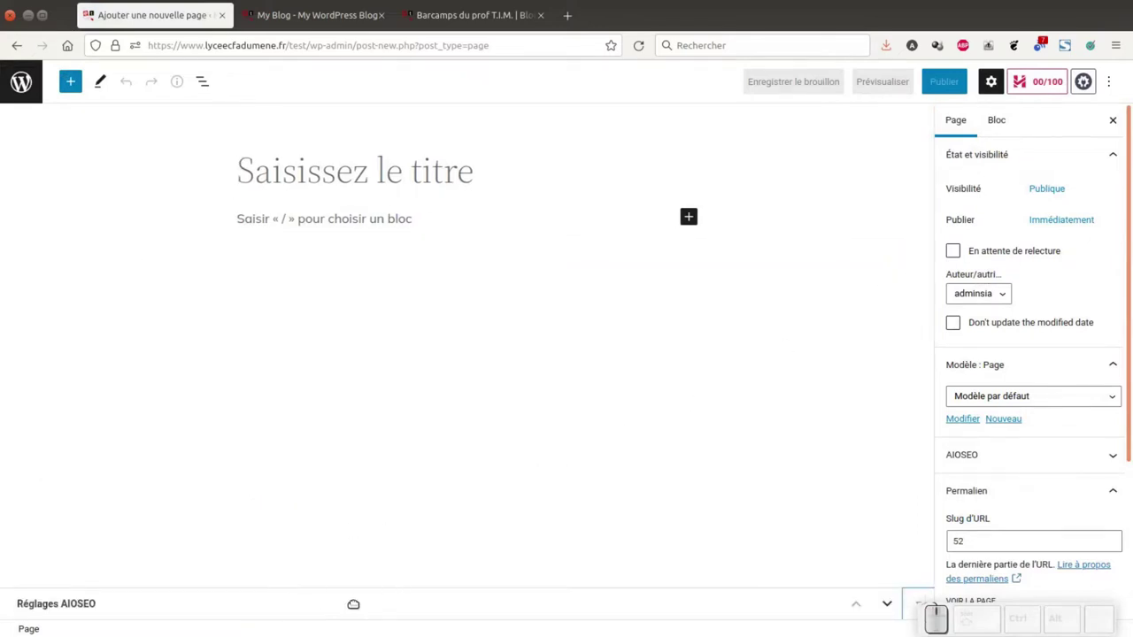
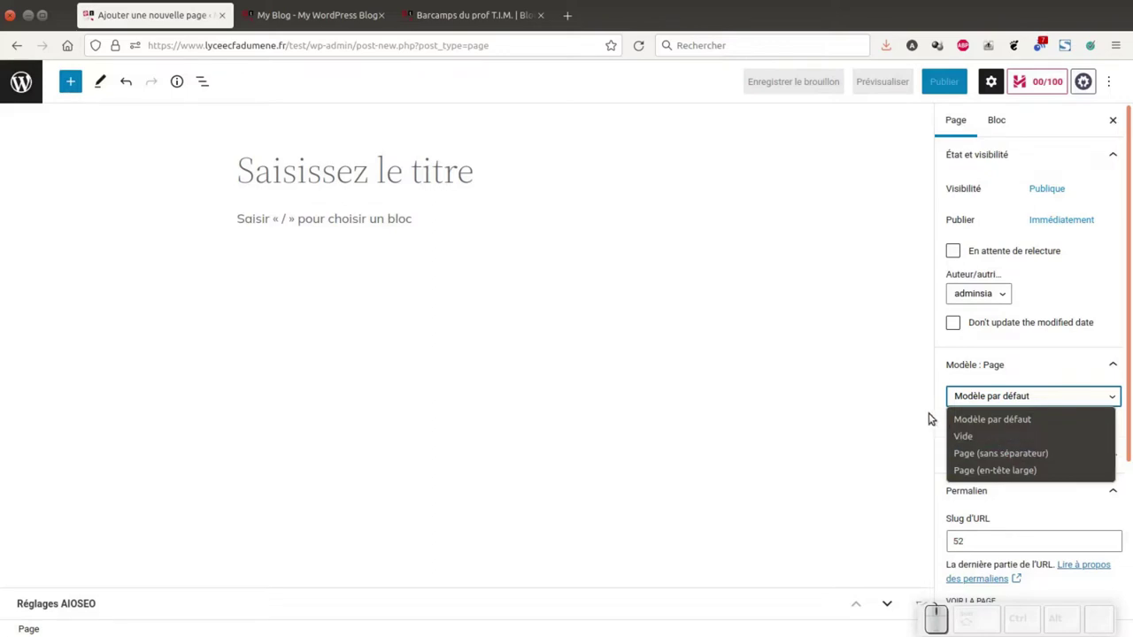
pyautogui.click(930, 414)
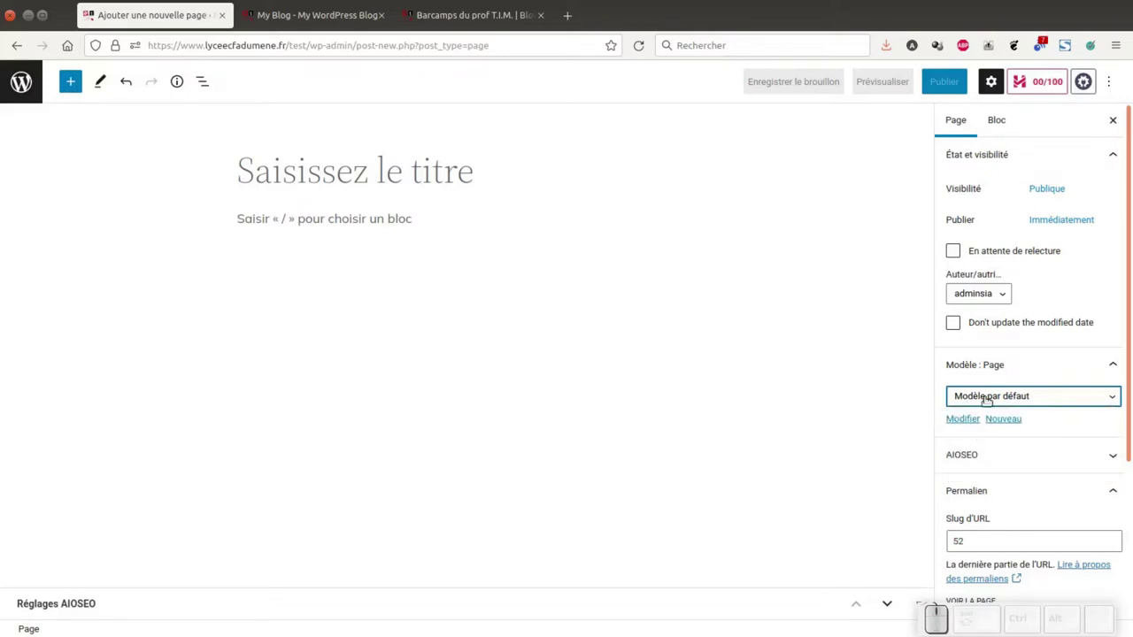
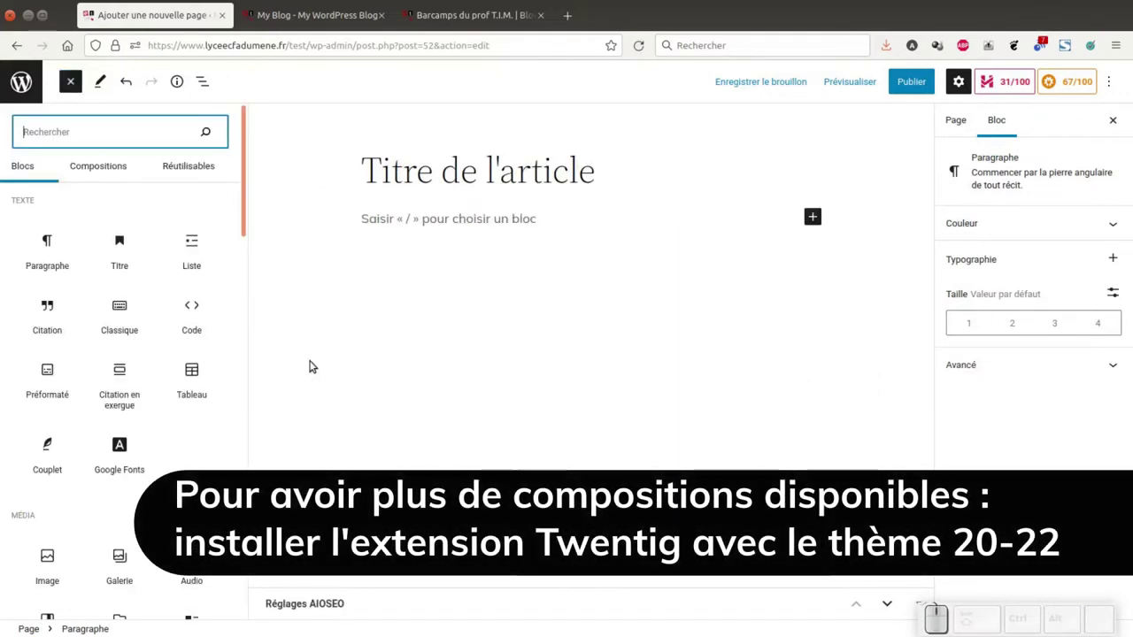
# Insert the Subscribe callout composition with its bird heading and mailing-list button
pyautogui.click(114, 159)
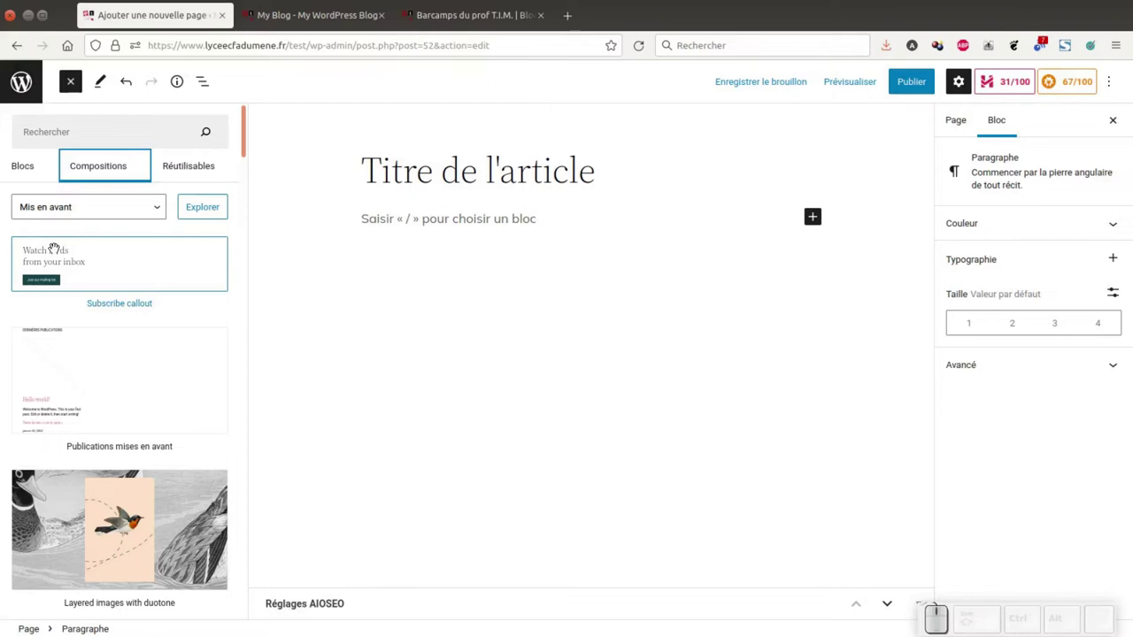
pyautogui.click(67, 262)
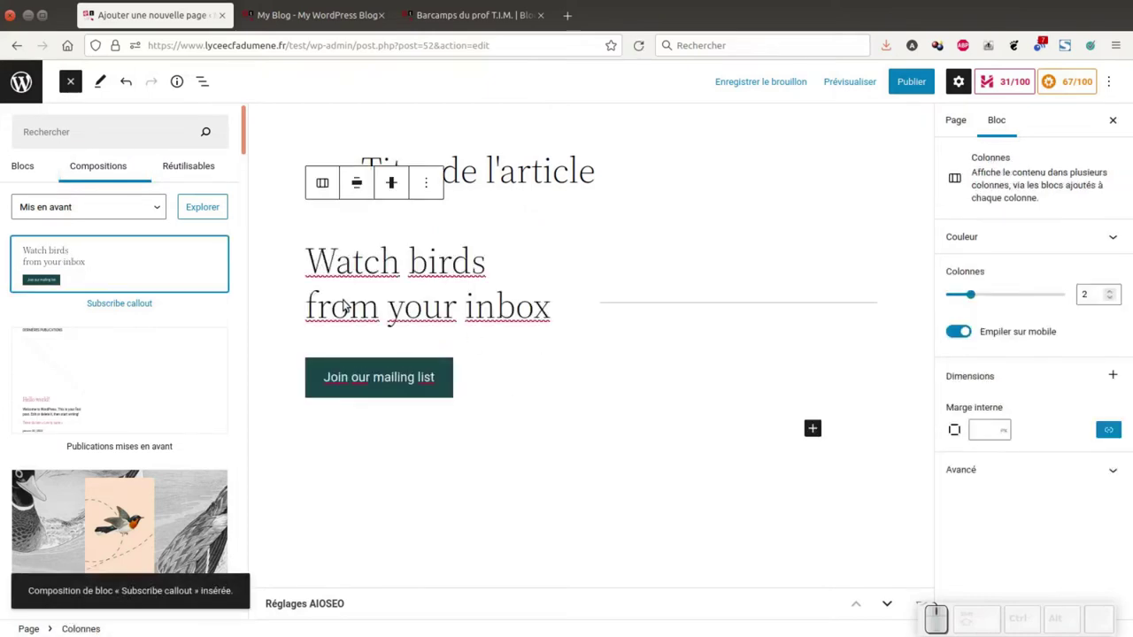
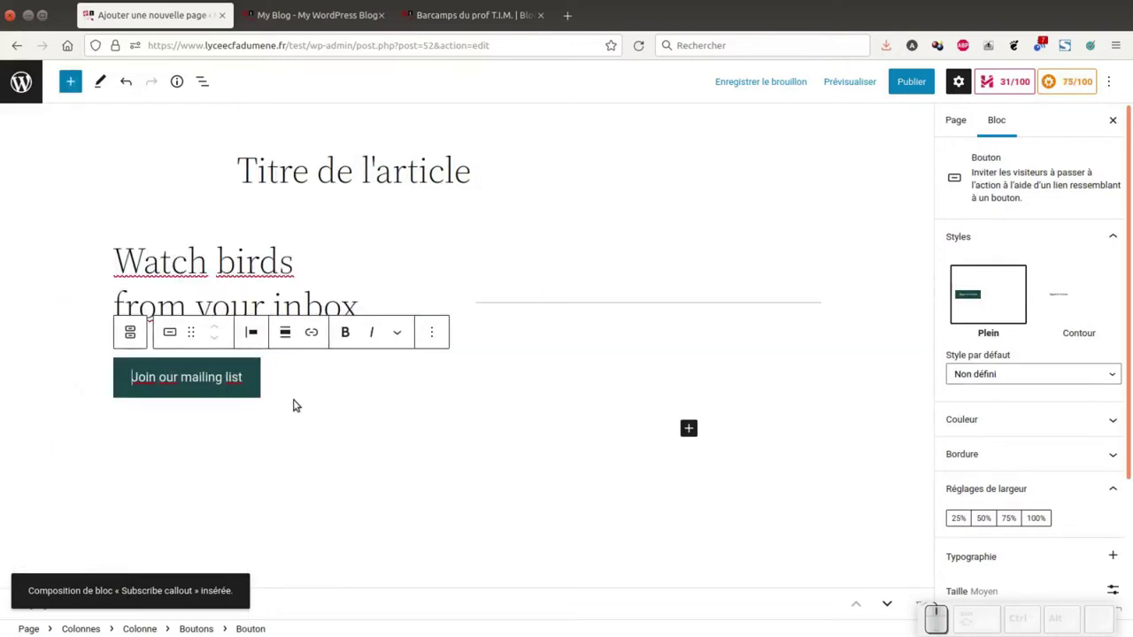
# Relabel the button 'Abonnez-vous à la newsletter', keep the Plein style with red #cc0000 background, no link
pyautogui.press('Delete')
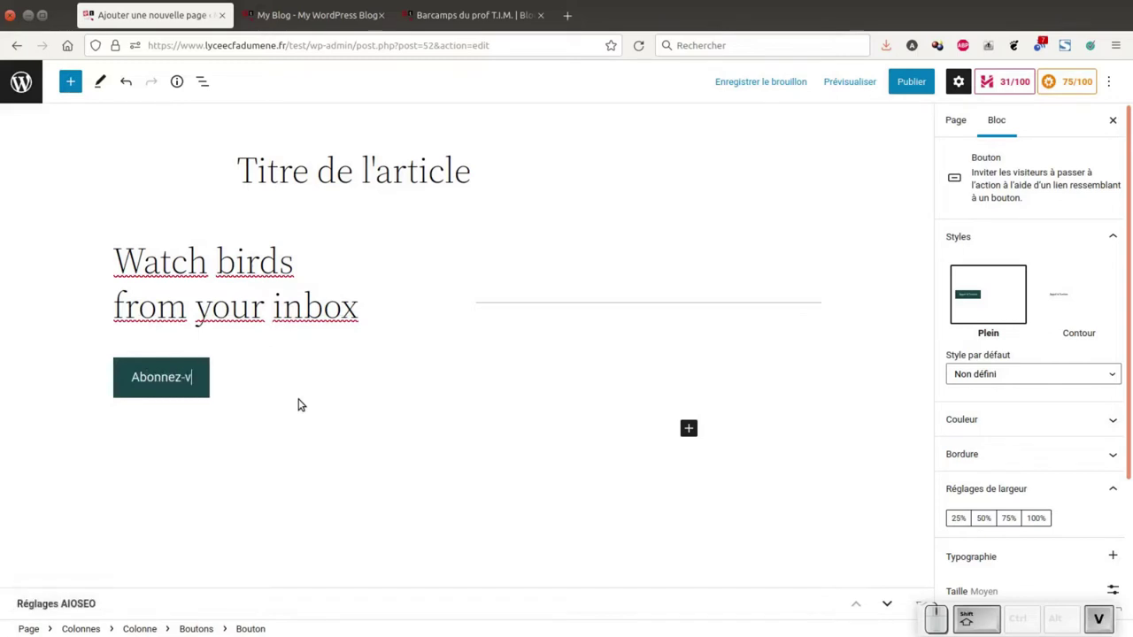
pyautogui.press('shift+space')
pyautogui.press('space')
pyautogui.press('space')
pyautogui.press('e')
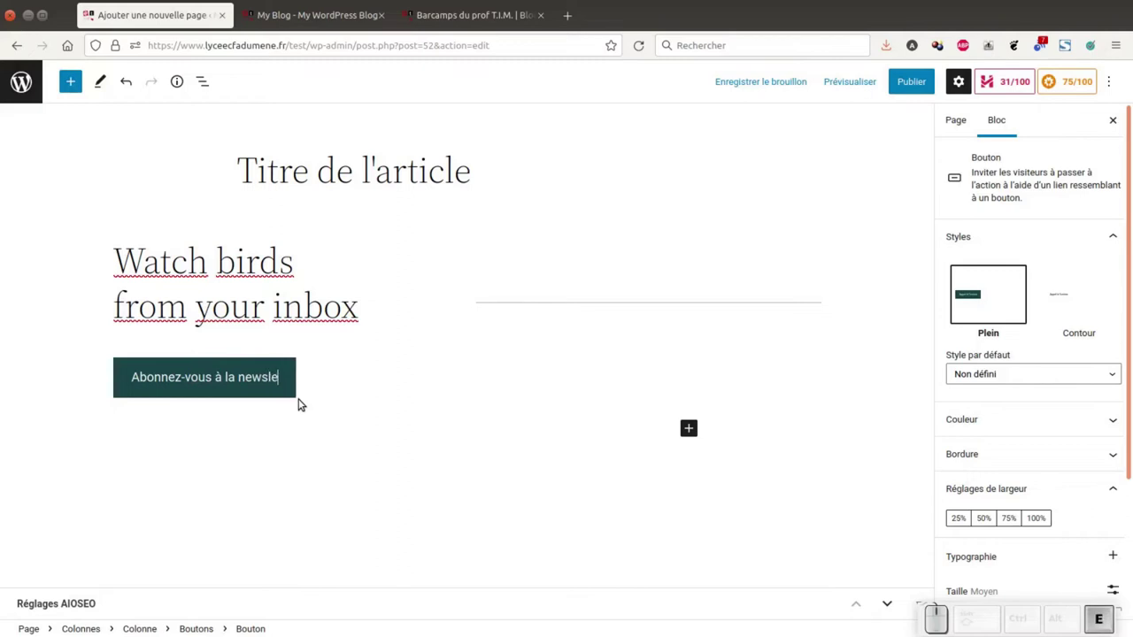
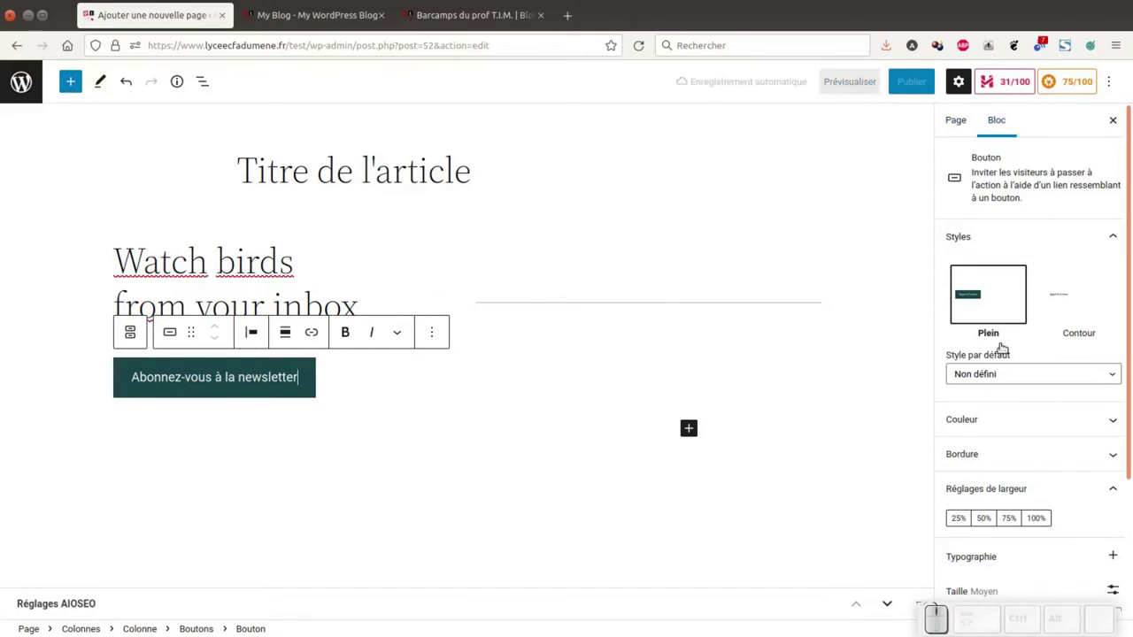
pyautogui.click(1062, 291)
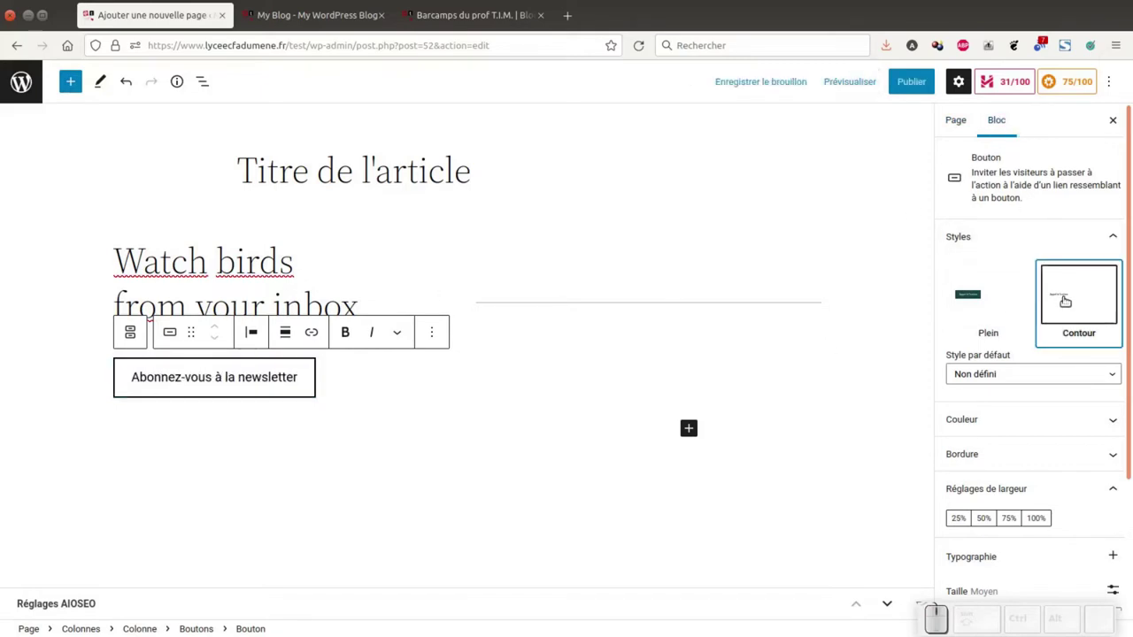
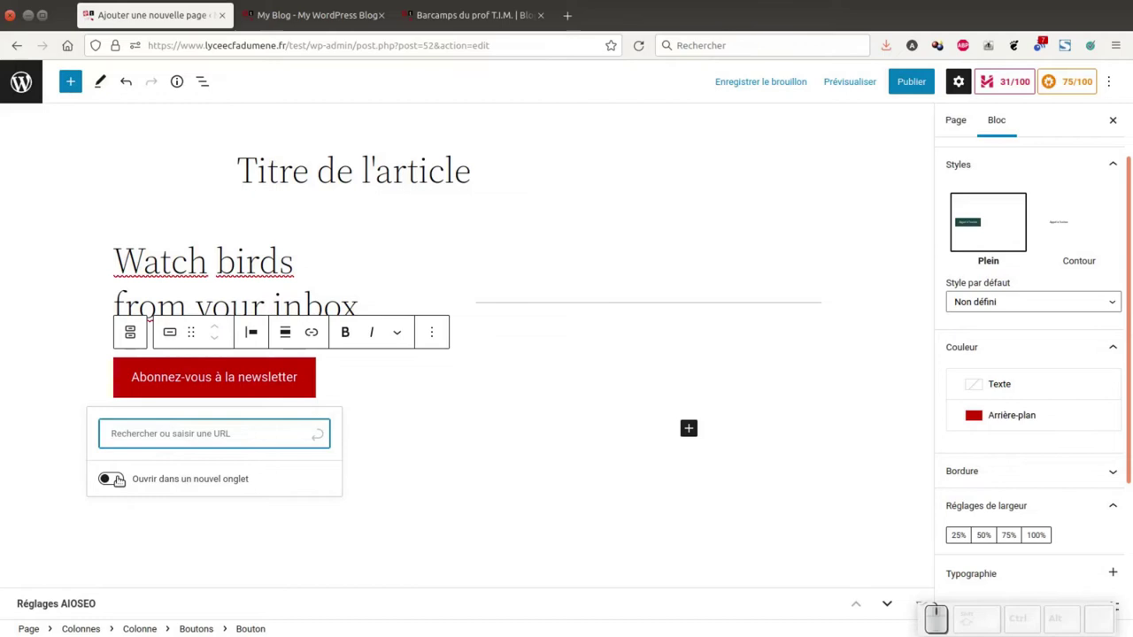
pyautogui.click(419, 394)
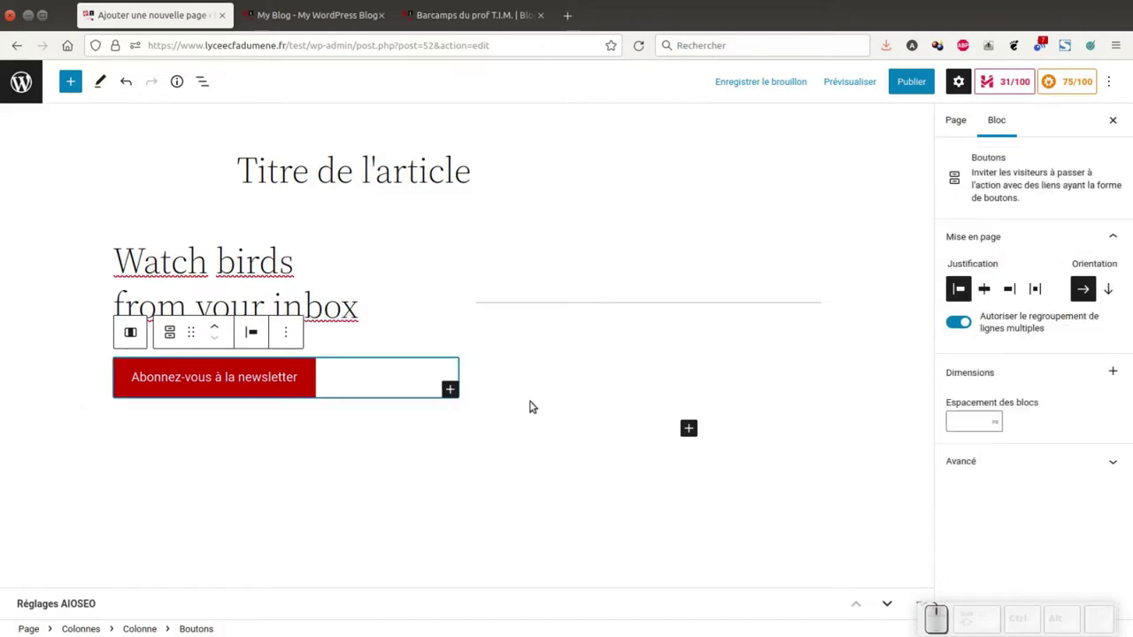
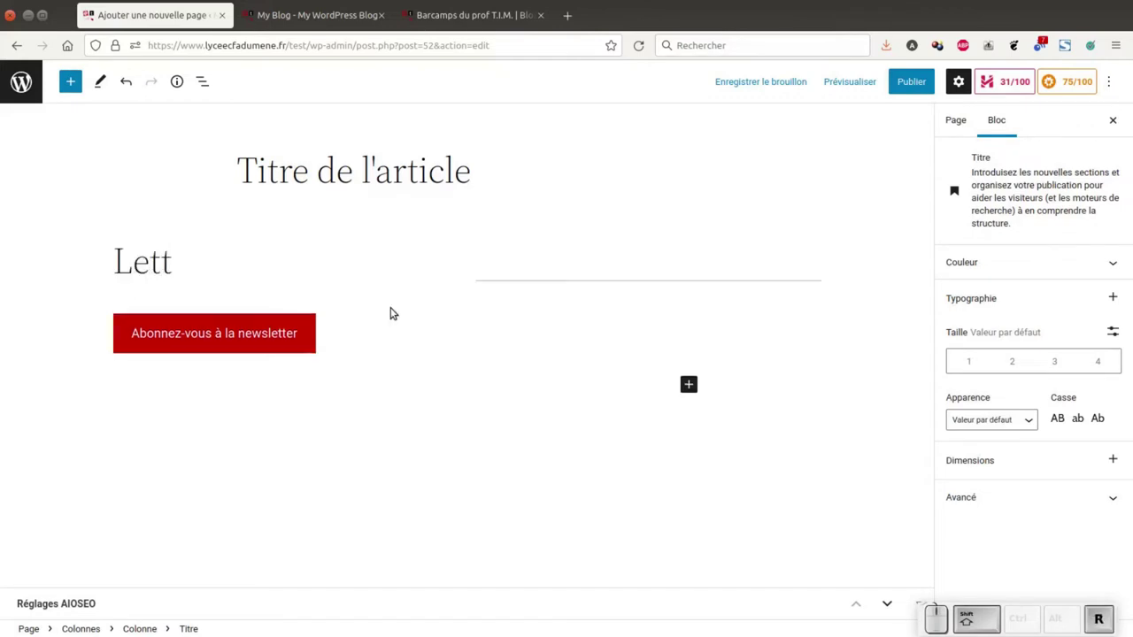
# Rewrite the callout heading as 'Lettre mensuelle d'informations du Blog'
pyautogui.press('shift+space')
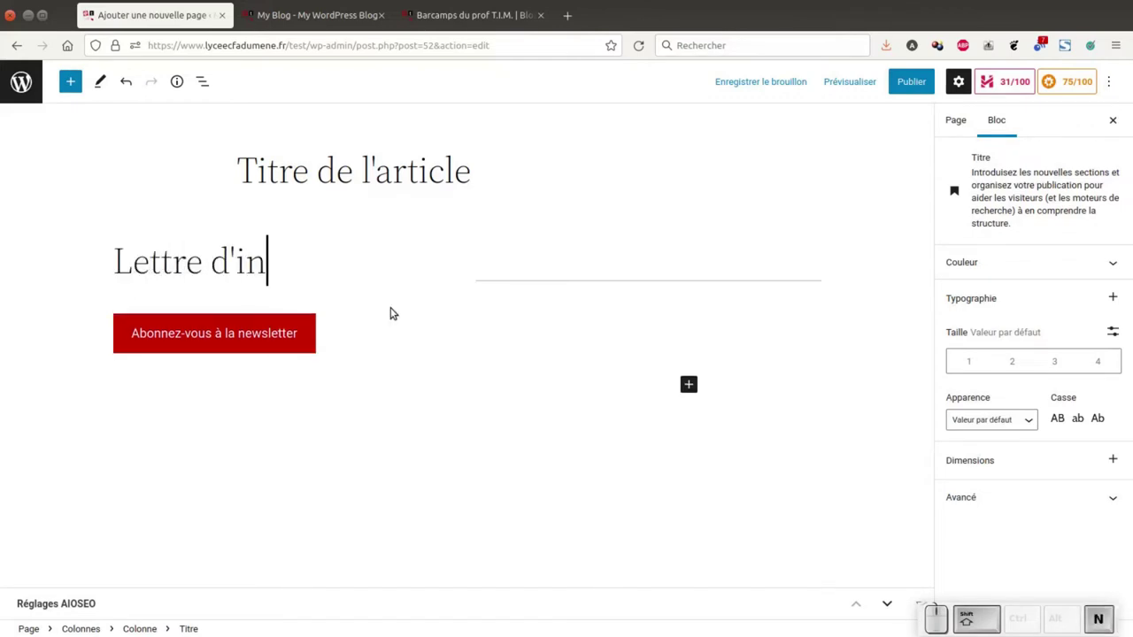
pyautogui.press('space')
pyautogui.press('space')
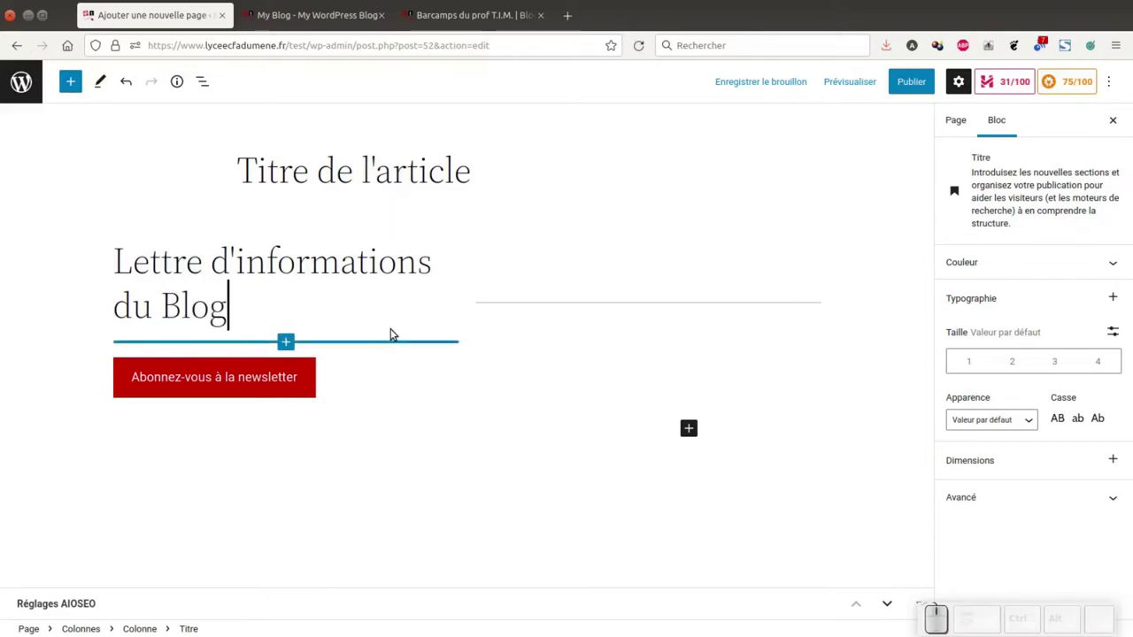
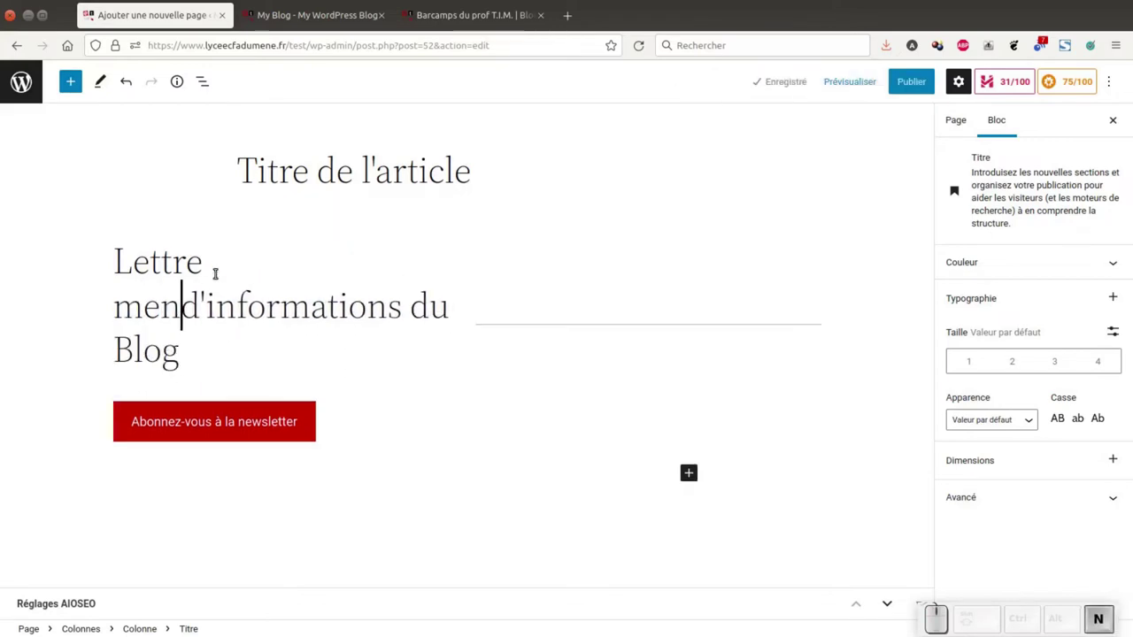
pyautogui.press('s')
pyautogui.press('i')
pyautogui.press('BackSpace')
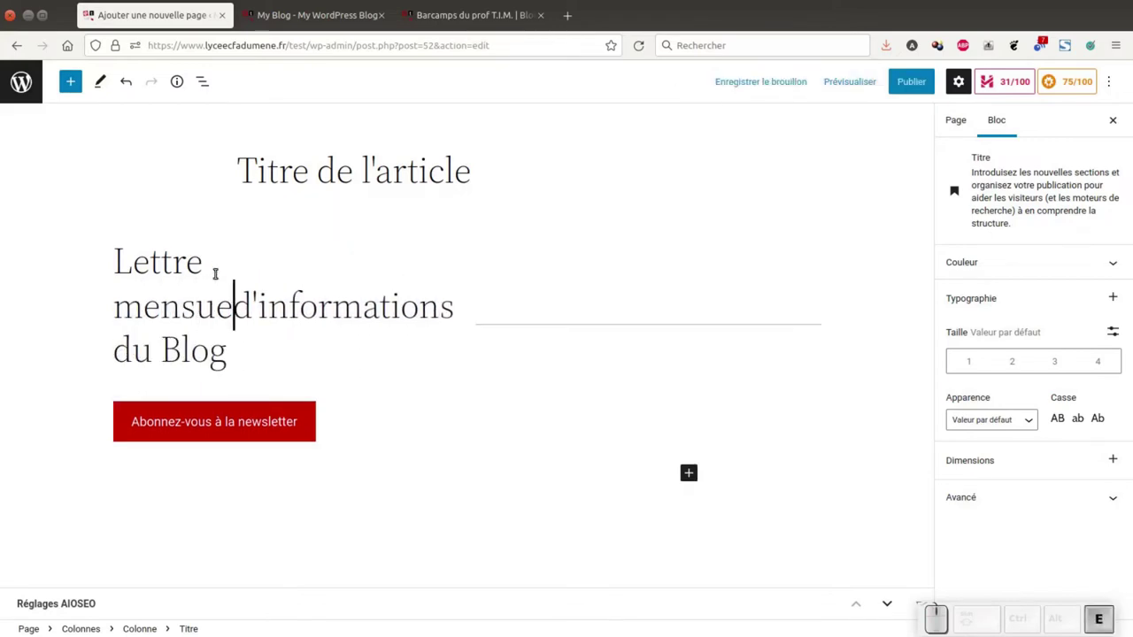
pyautogui.press('space')
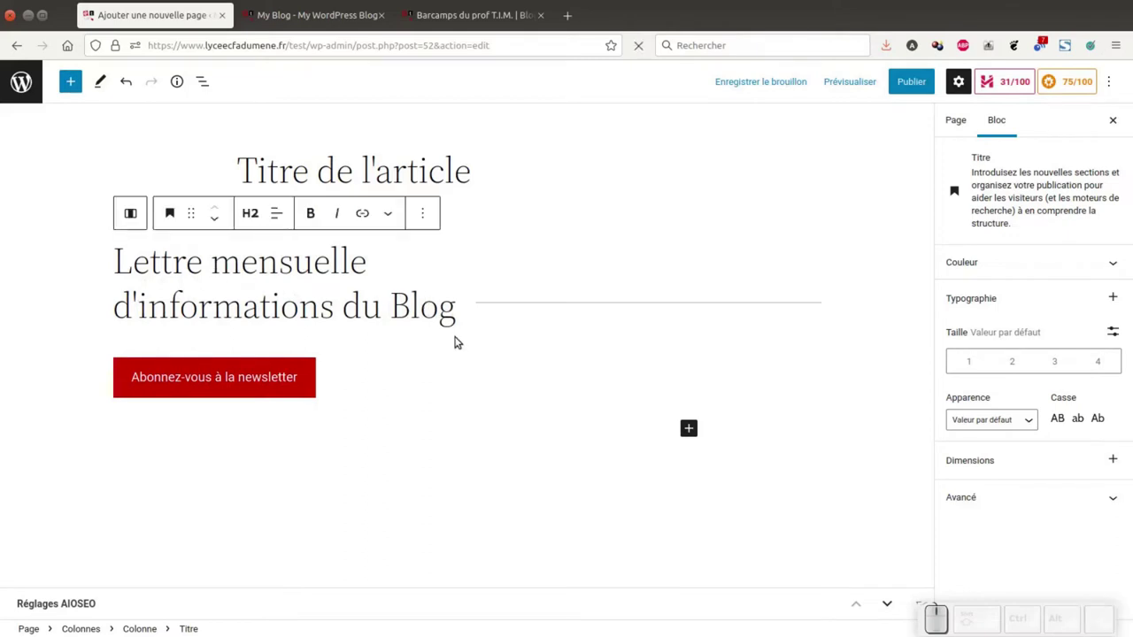
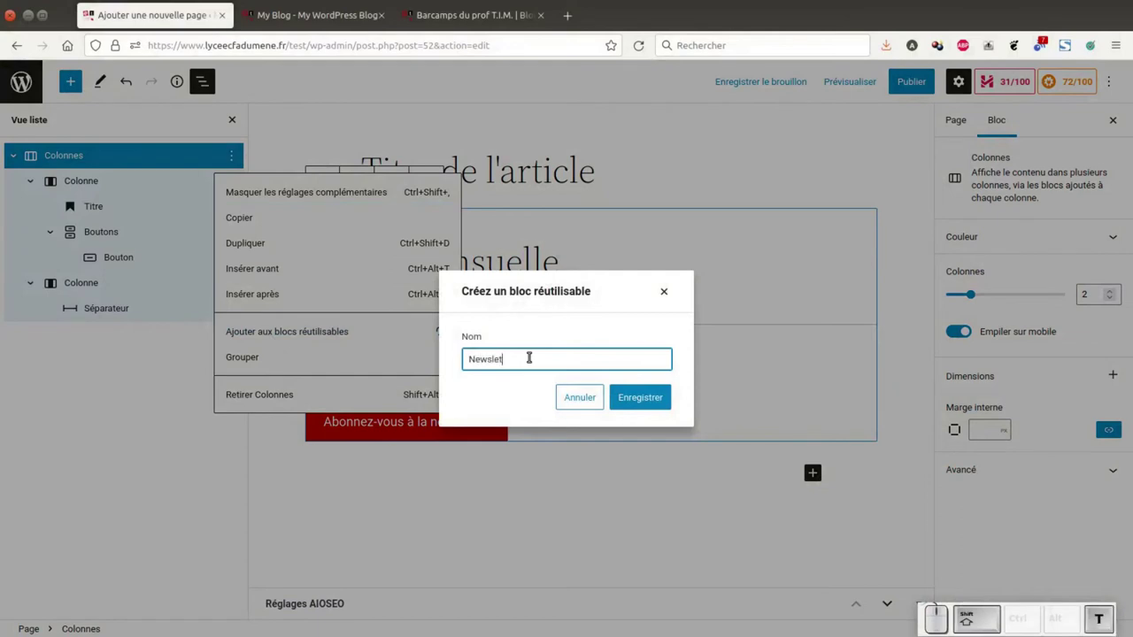
# Save the Colonnes section as a reusable block named 'Newsletter' and close List View
pyautogui.press('shift+BackSpace')
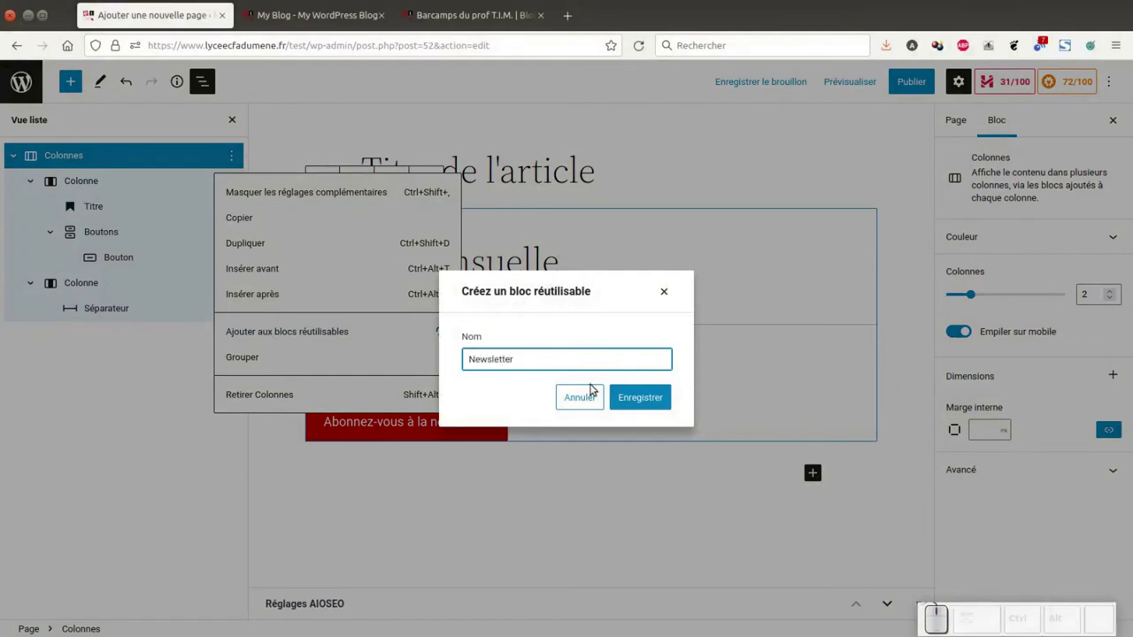
pyautogui.click(628, 387)
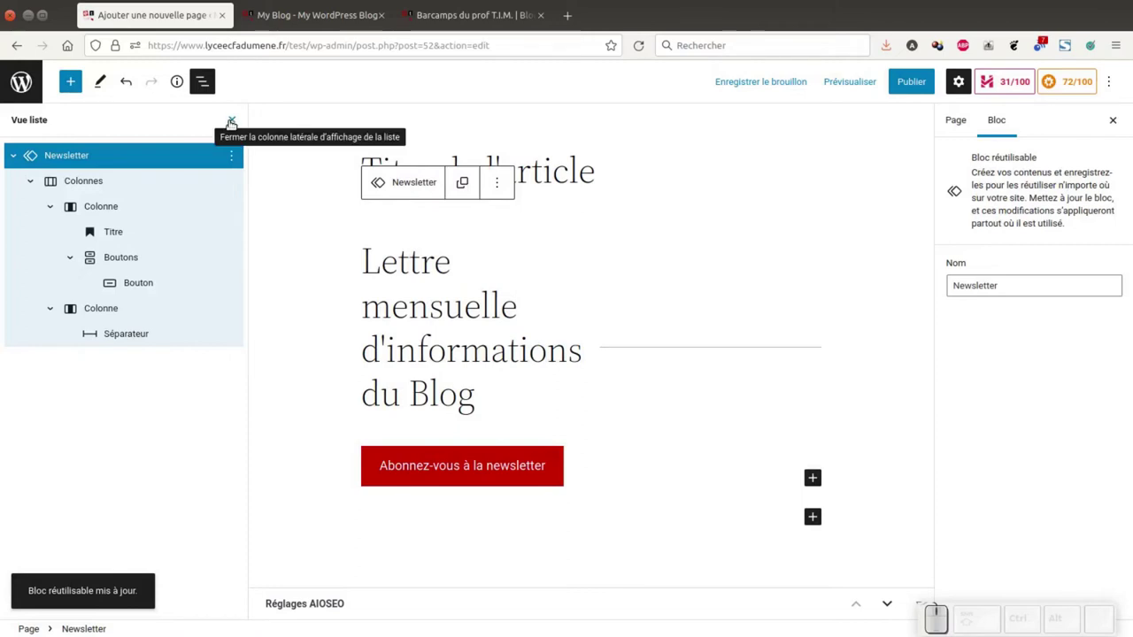
pyautogui.click(228, 115)
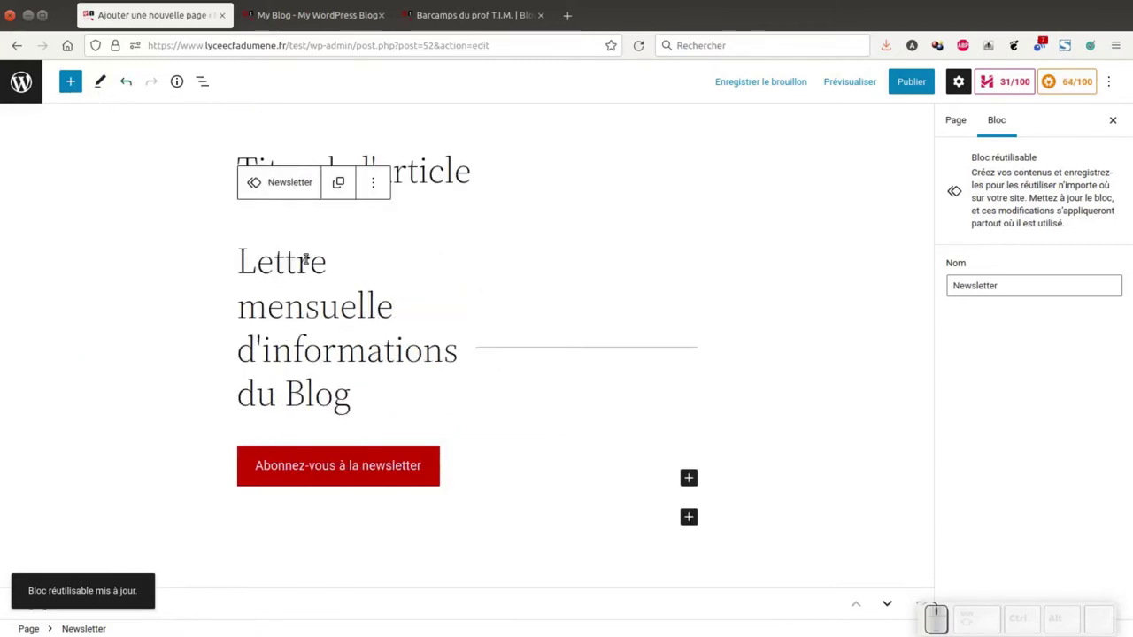
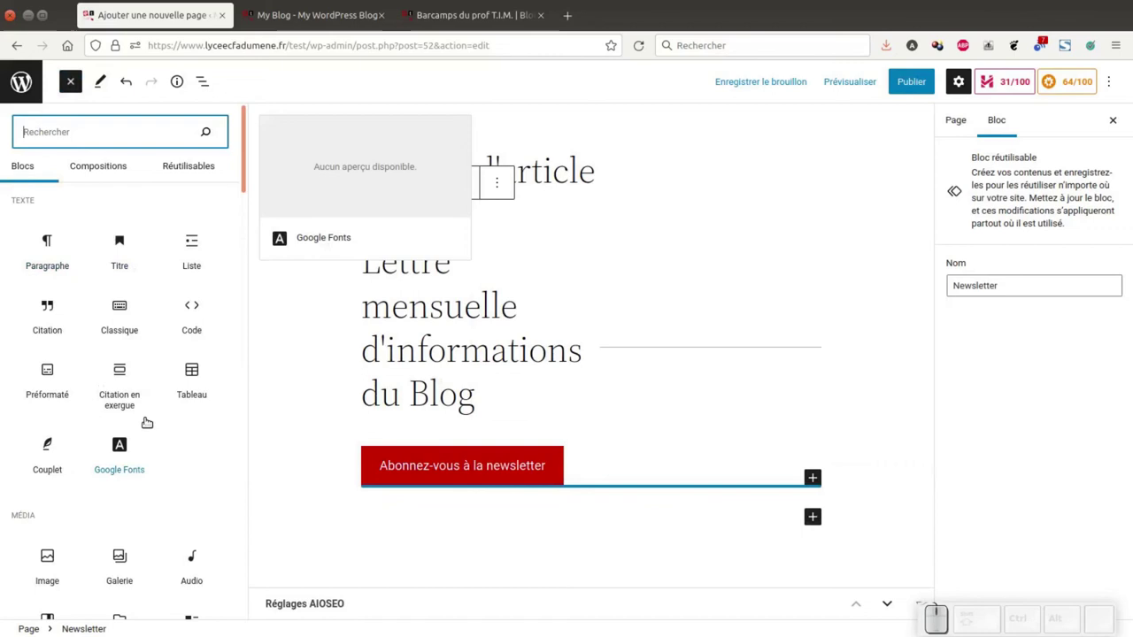
# Insert a Classique block below the Newsletter block and start editing inside it
pyautogui.click(118, 315)
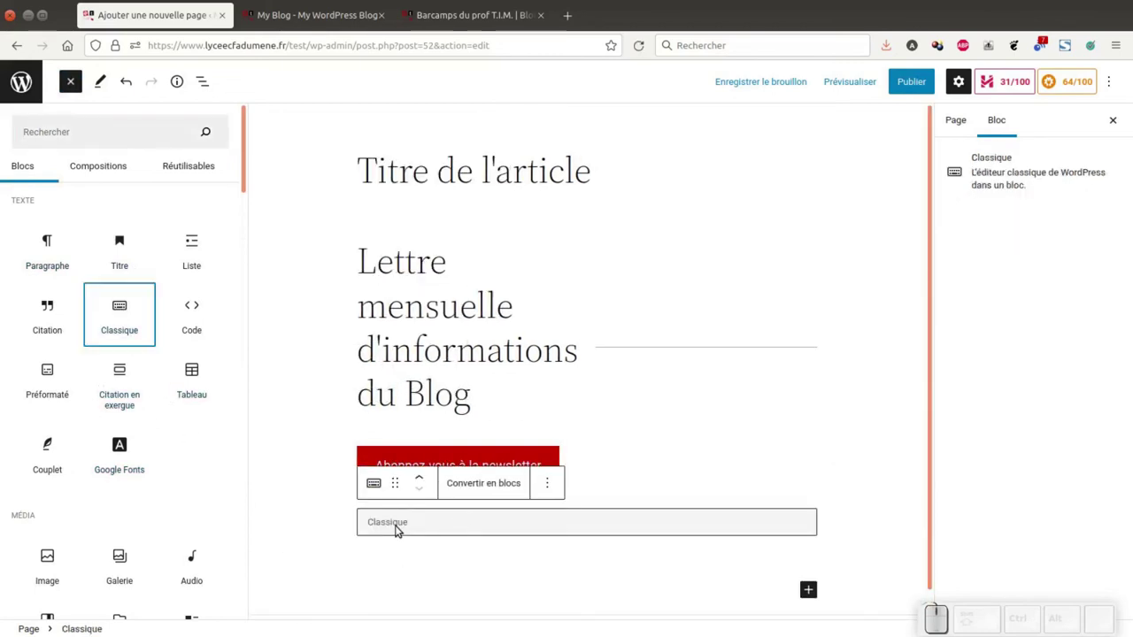
pyautogui.click(406, 527)
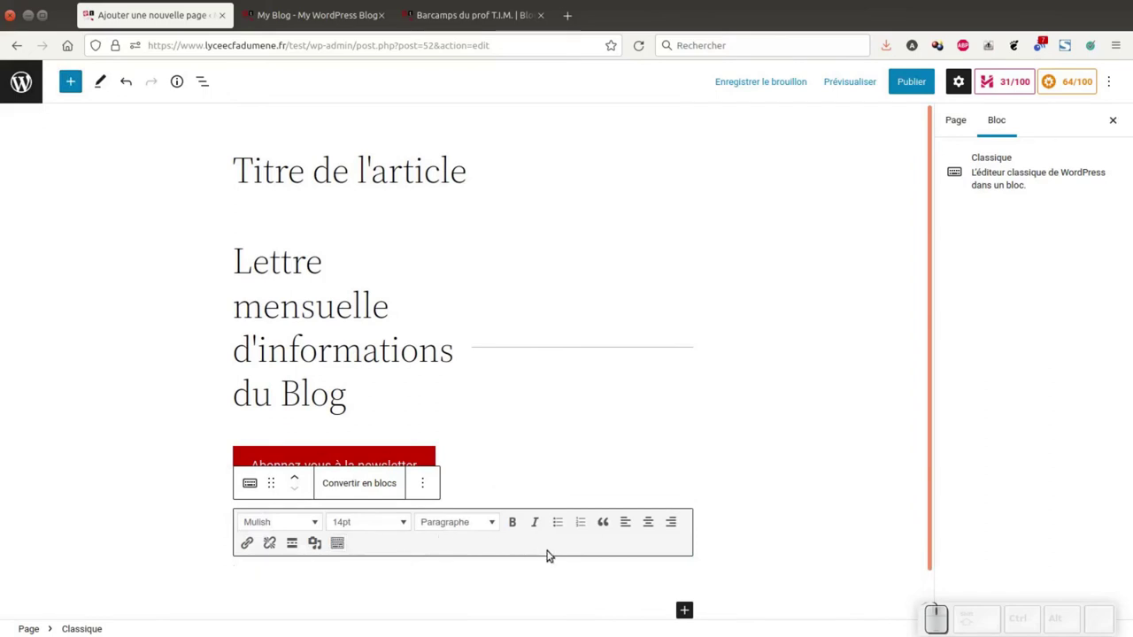
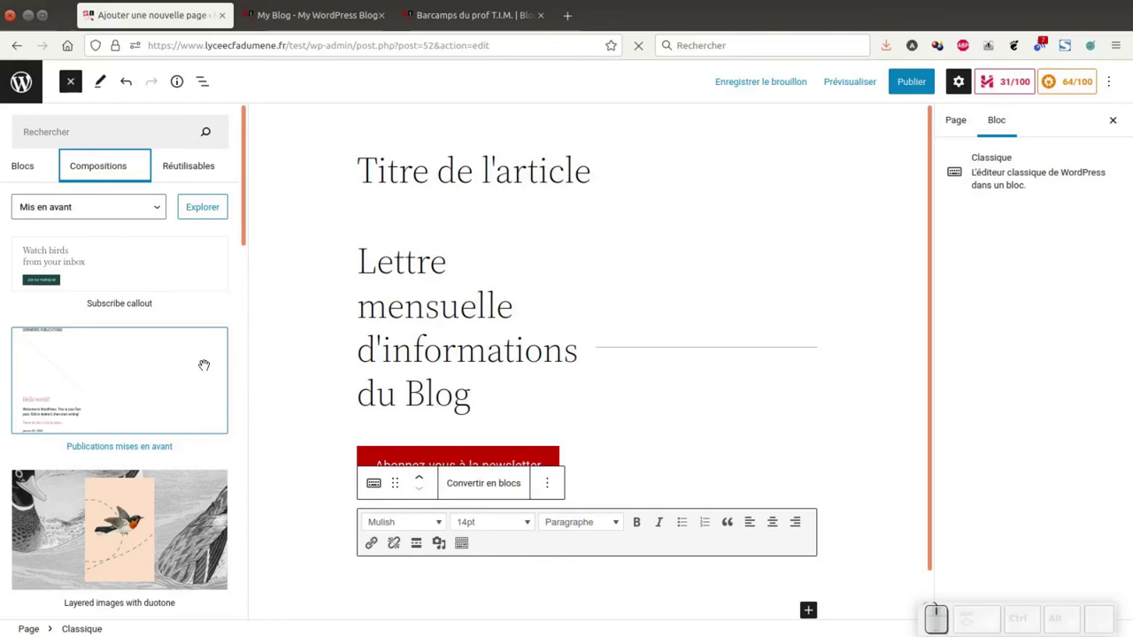
# Insert the 'Wide image with introduction and buttons' composition and select its bird image
pyautogui.scroll(-3)
pyautogui.scroll(-3)
pyautogui.click(132, 328)
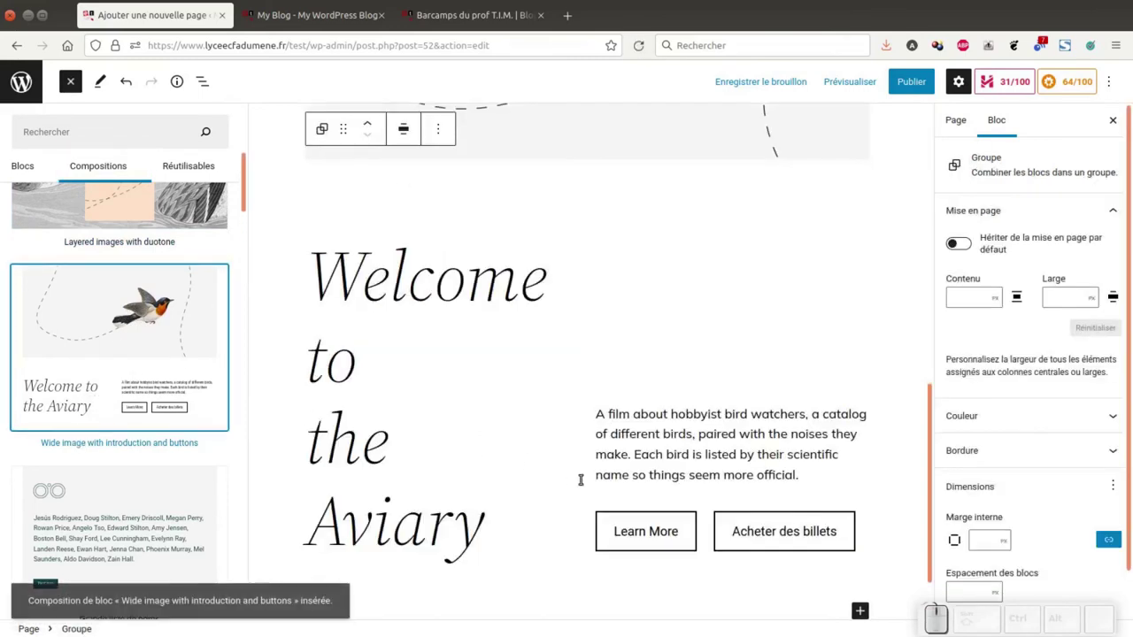
pyautogui.scroll(3)
pyautogui.click(481, 373)
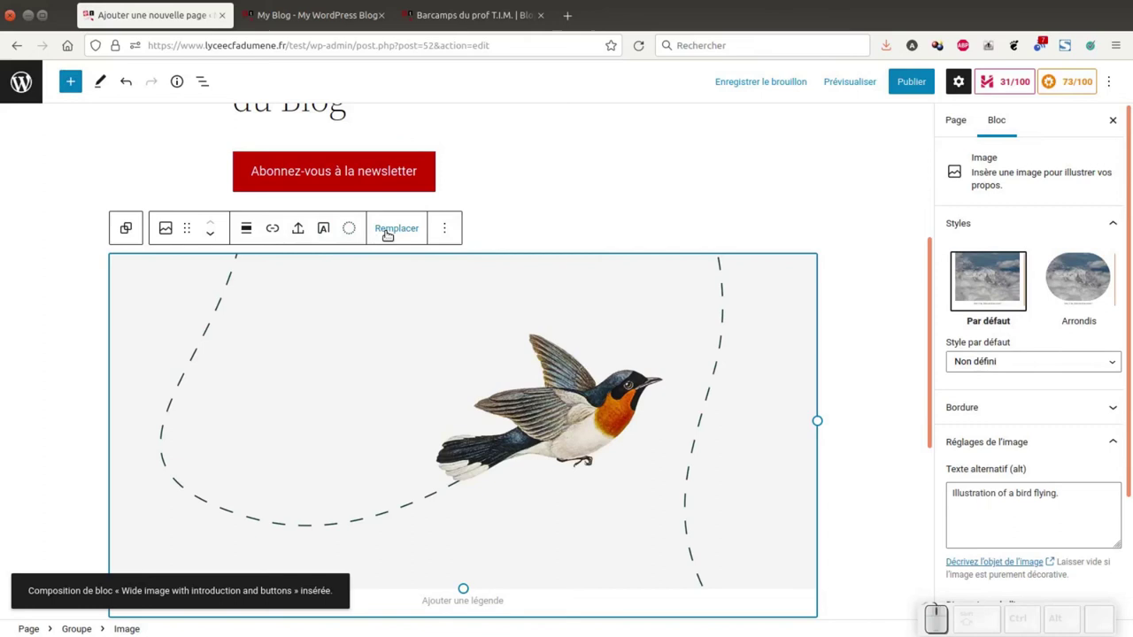
pyautogui.scroll(-3)
pyautogui.scroll(3)
pyautogui.scroll(-3)
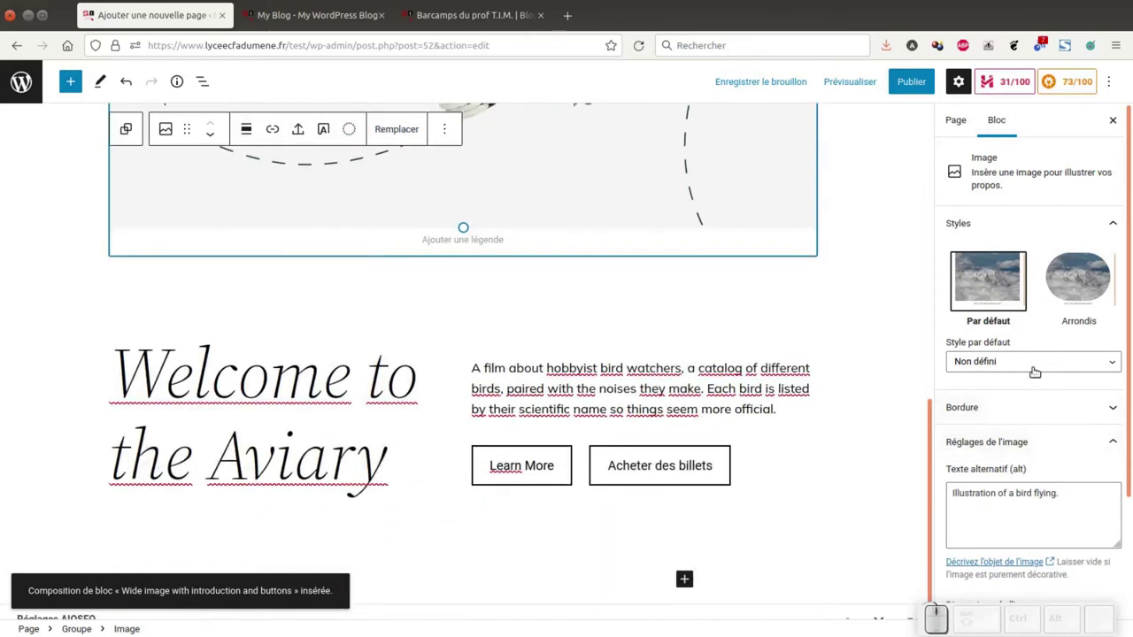
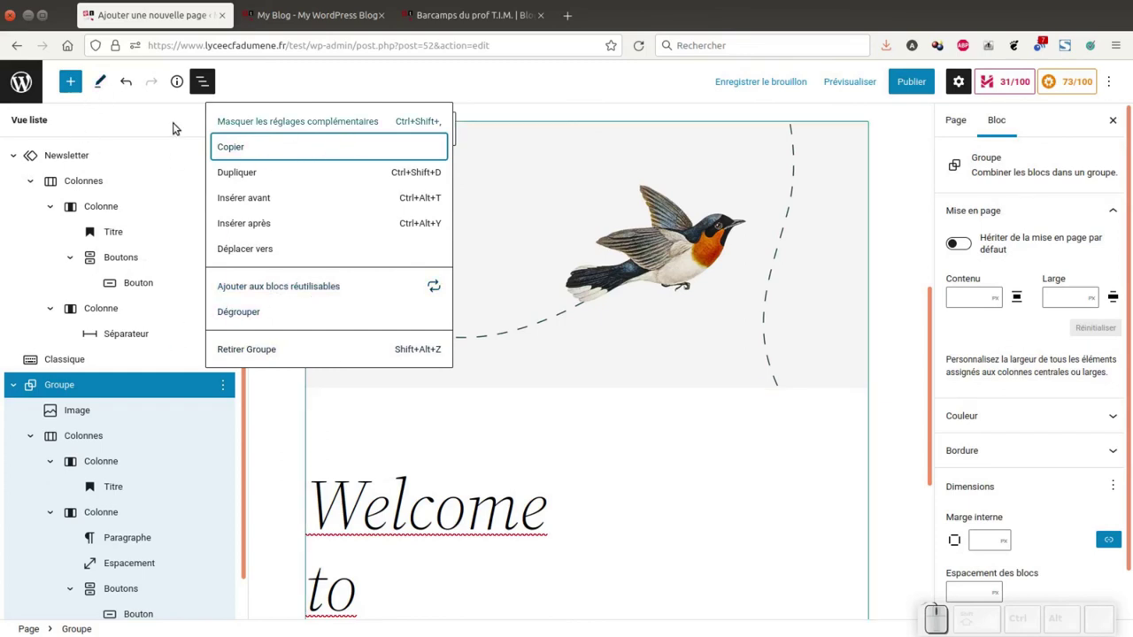
# Dismiss the Groupe block options menu before adding a block after the bird image
pyautogui.click(146, 125)
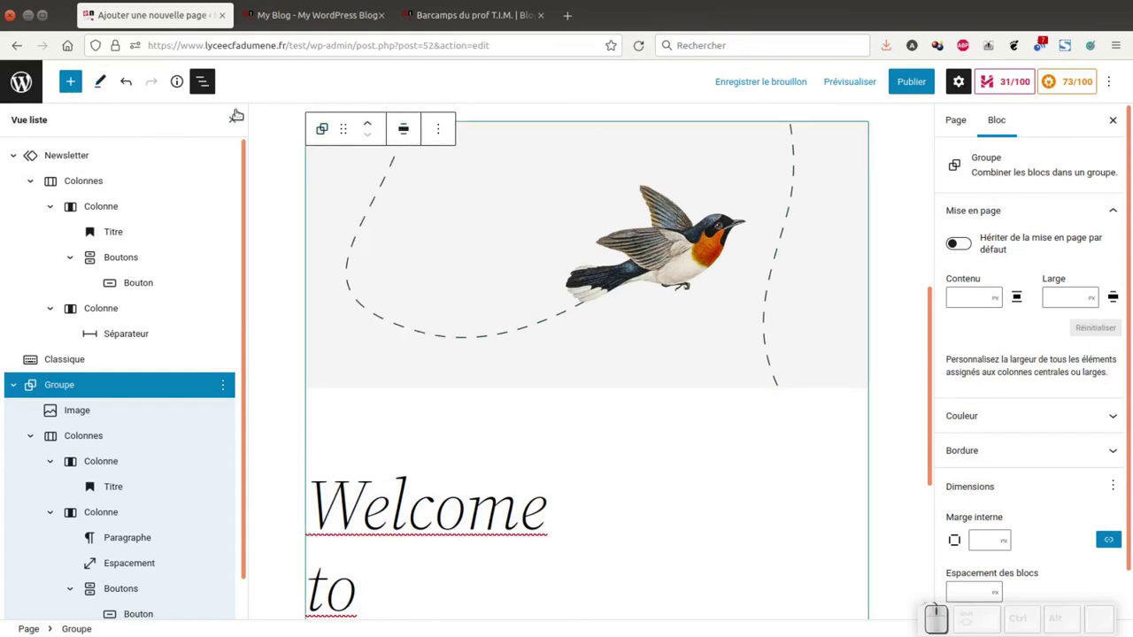
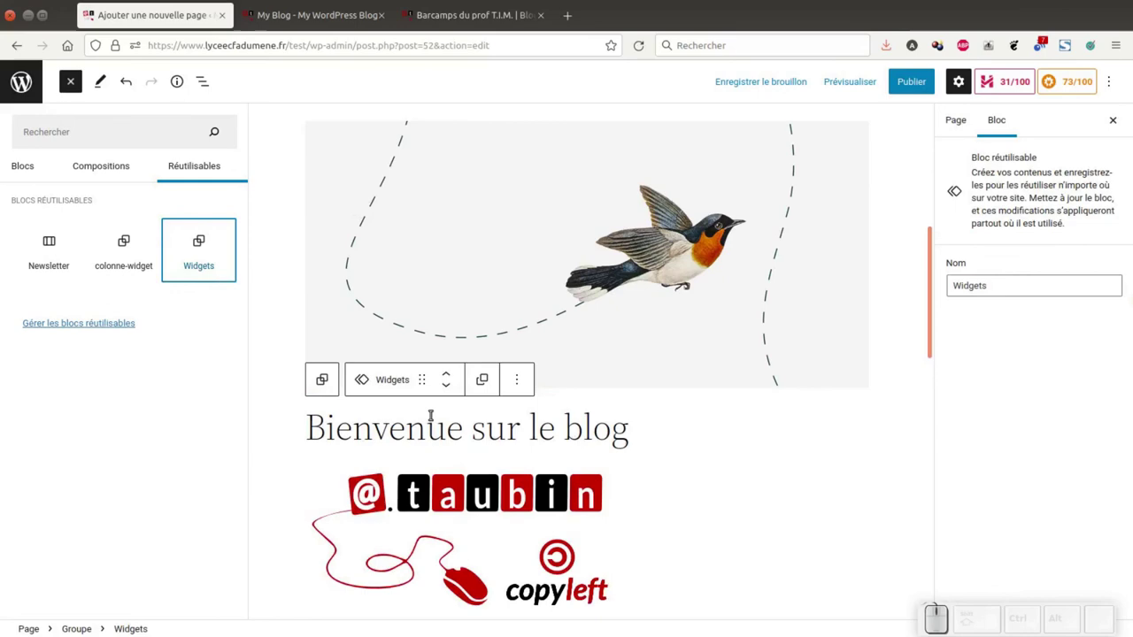
# Locate the inserted Widgets reusable block in List View and bring up its more-actions menu
pyautogui.scroll(-3)
pyautogui.scroll(-3)
pyautogui.scroll(-3)
pyautogui.scroll(-3)
pyautogui.scroll(-3)
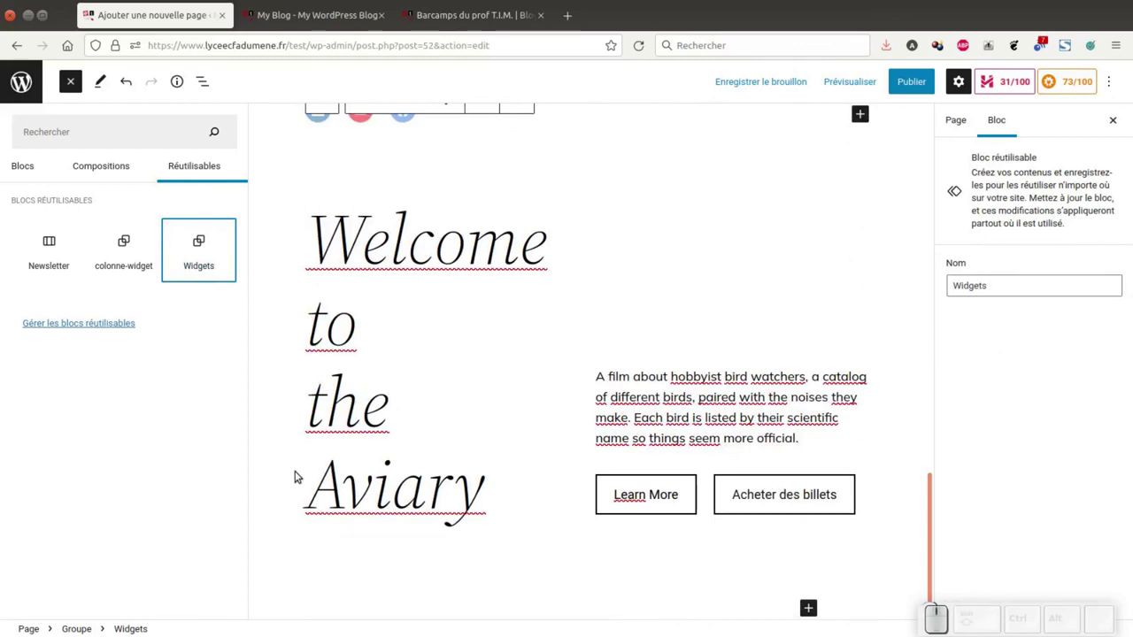
pyautogui.click(202, 74)
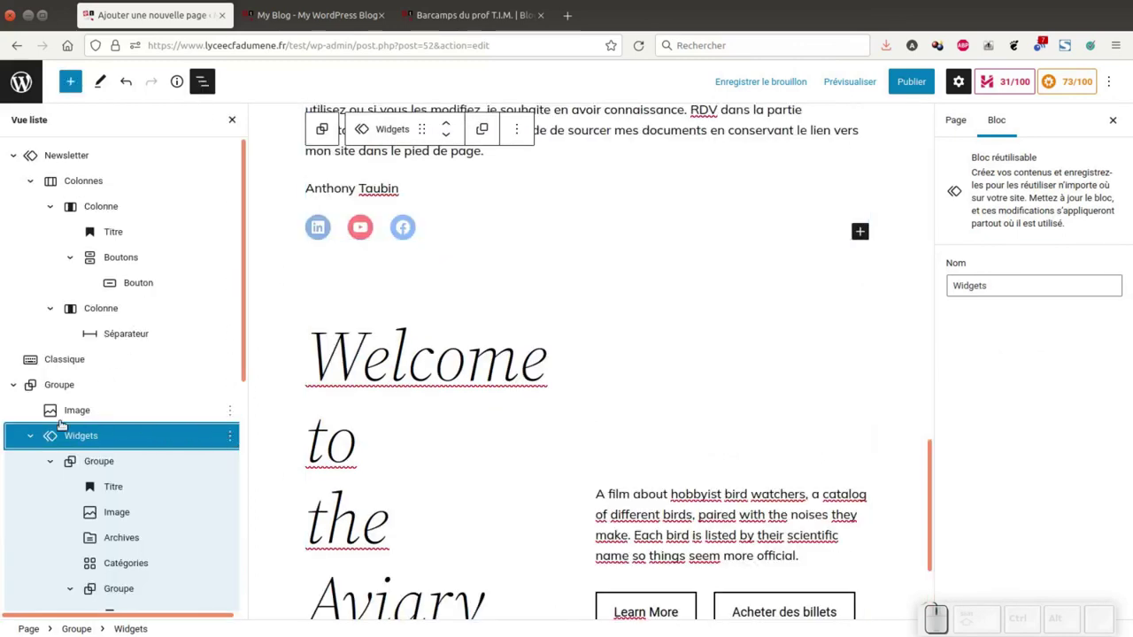
pyautogui.click(230, 428)
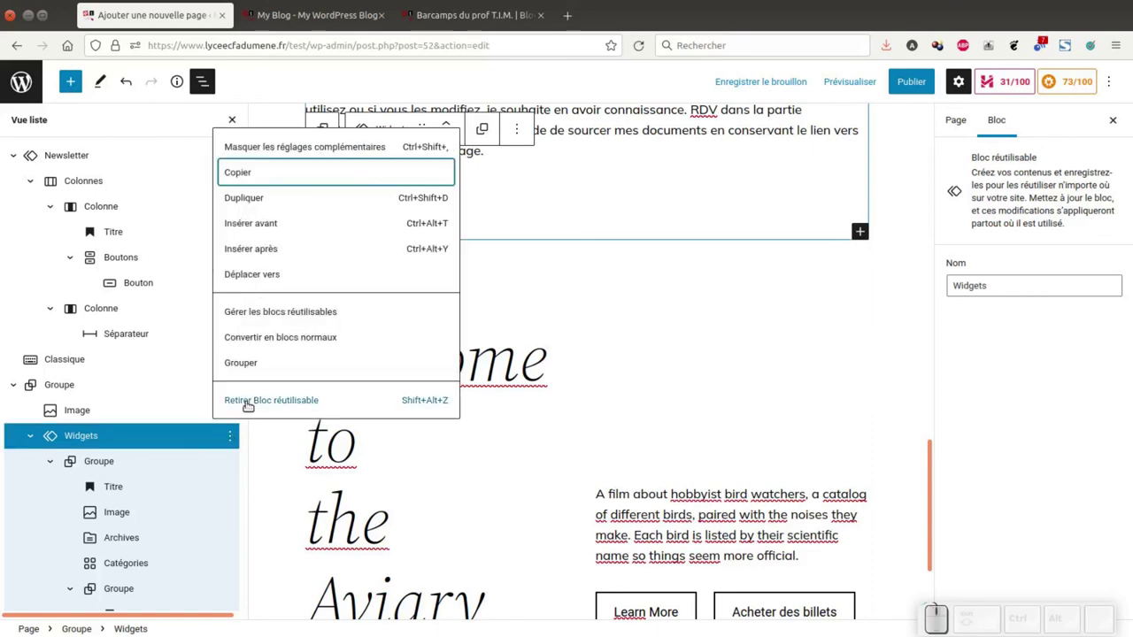